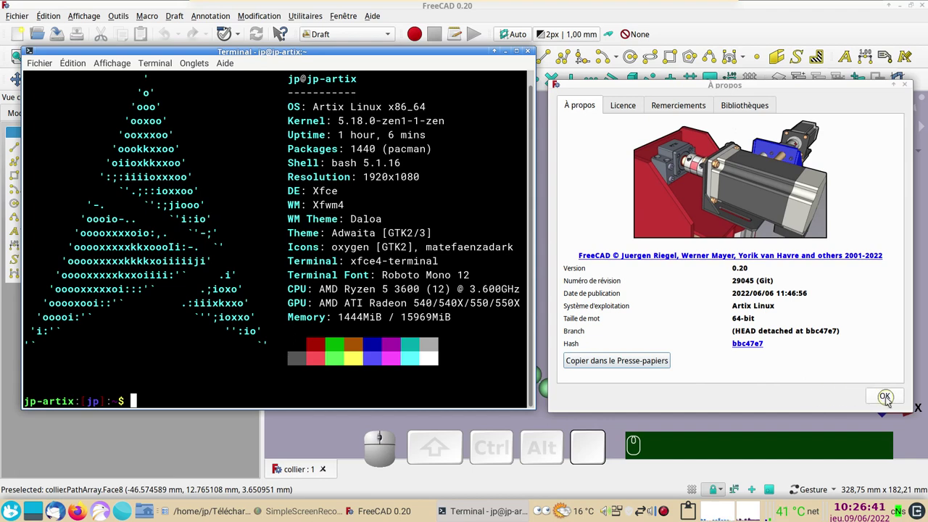
# - Dismiss the About dialog and check the Draft array types over the finished green-sphere necklace
pyautogui.click(891, 402)
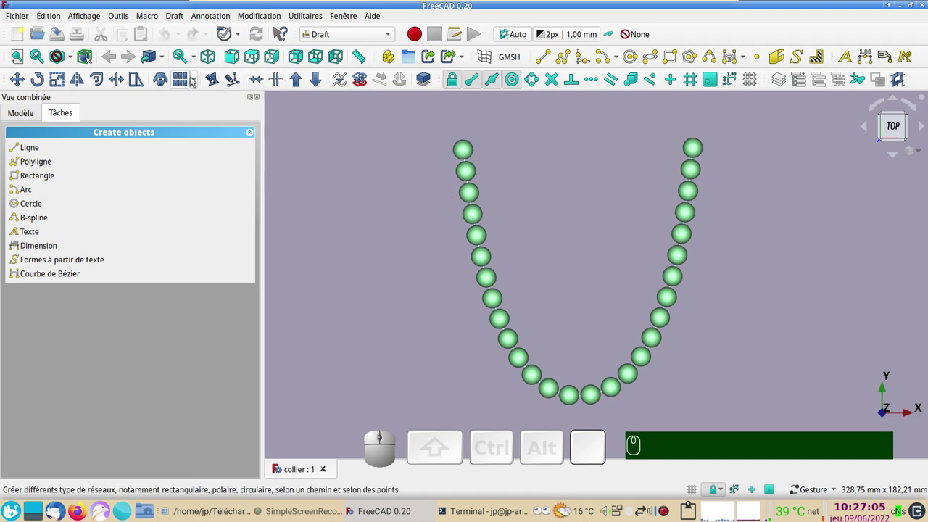
pyautogui.click(197, 79)
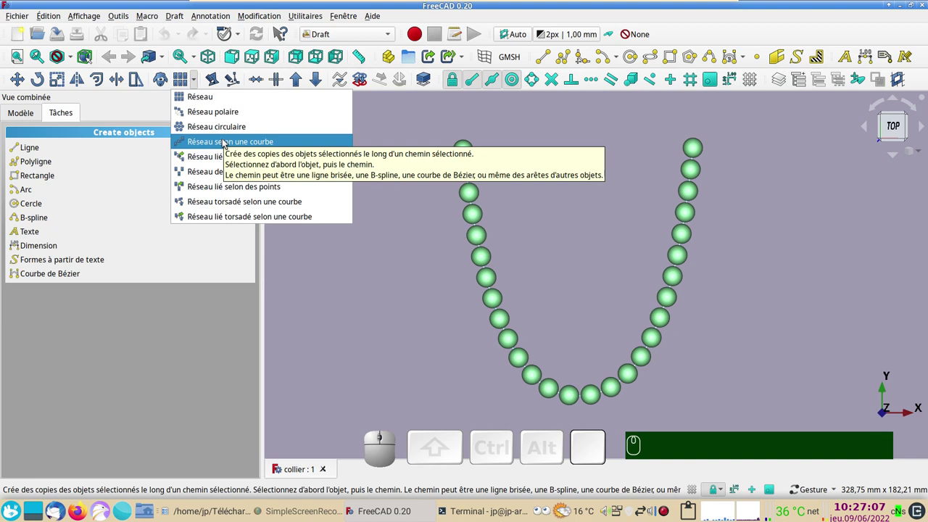
pyautogui.click(407, 180)
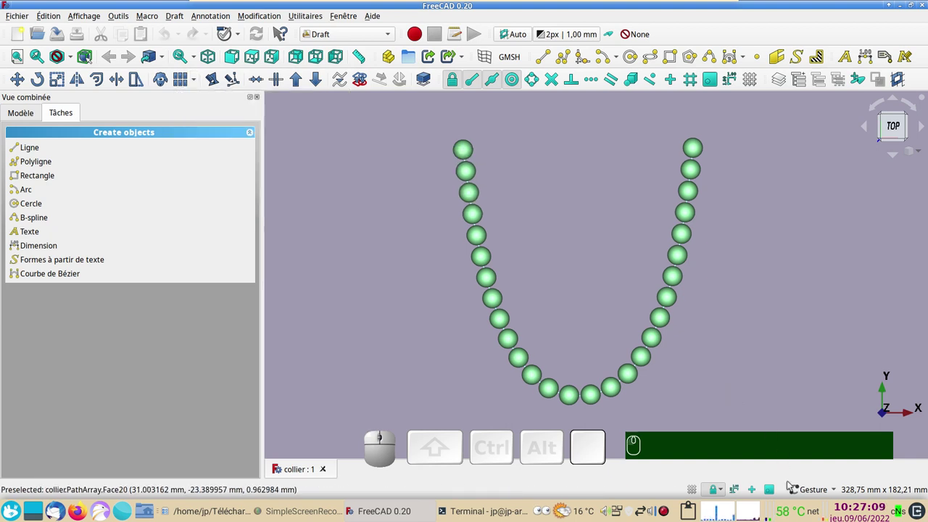
# - Close the necklace document, start a new one and switch to the Part Design workbench
pyautogui.click(493, 301)
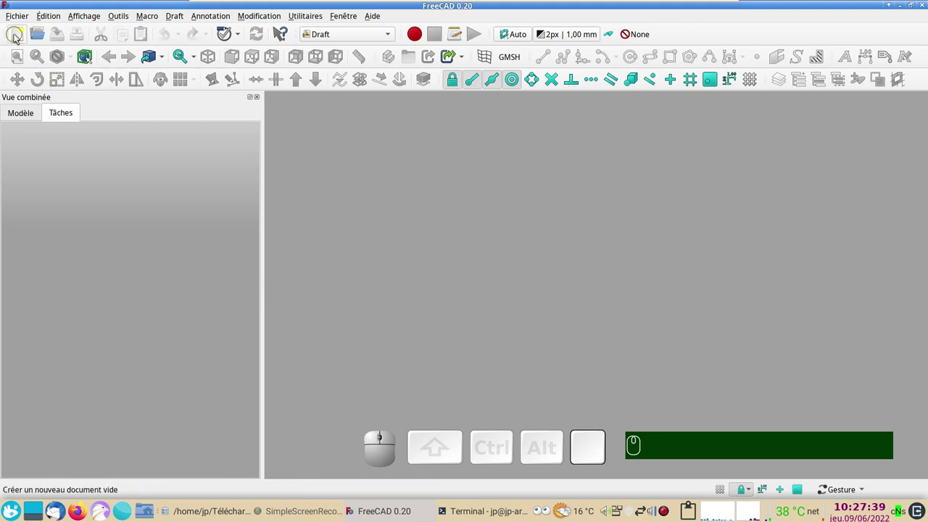
pyautogui.click(18, 38)
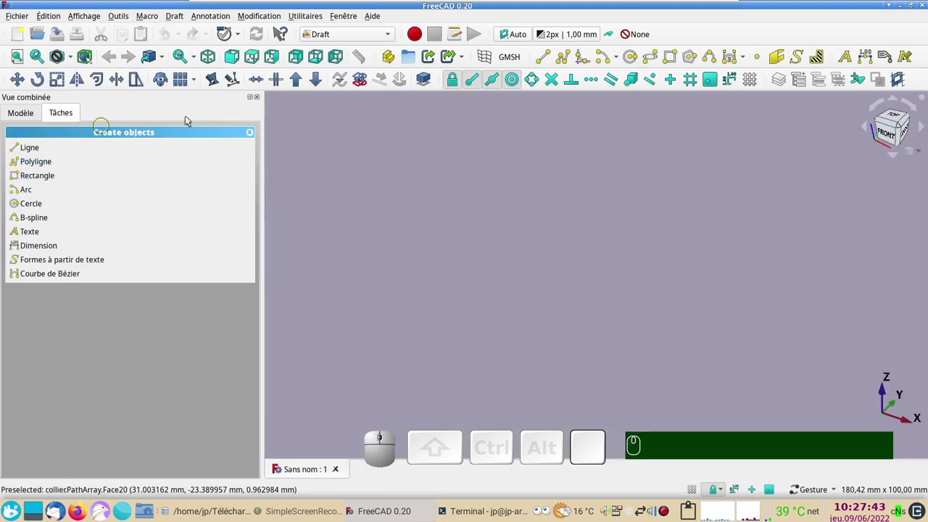
pyautogui.click(379, 42)
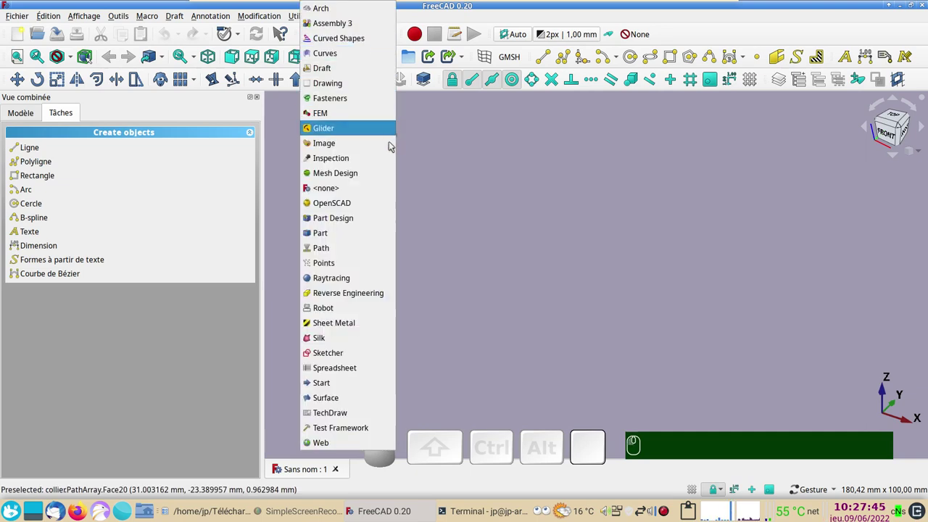
pyautogui.click(383, 224)
# - Create a body with a new empty sketch on the XY_Plane
pyautogui.click(50, 155)
pyautogui.click(65, 149)
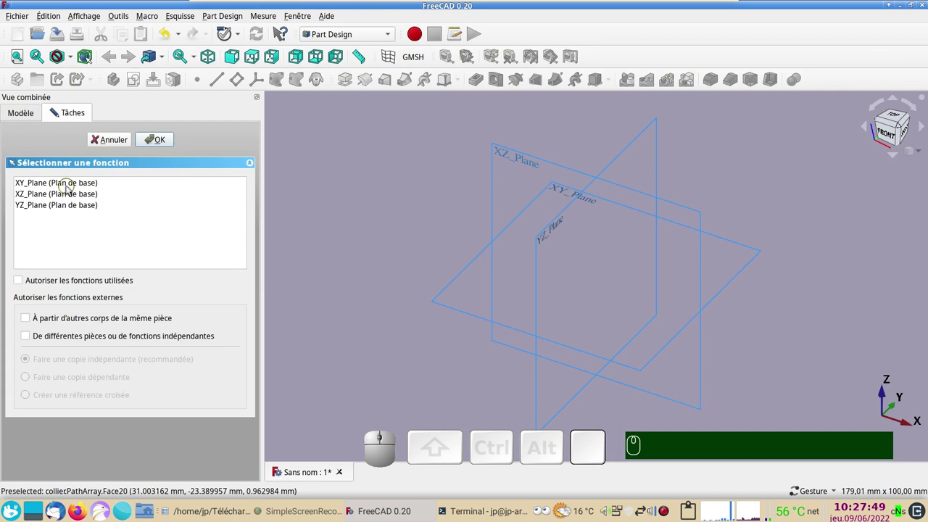
pyautogui.click(71, 190)
pyautogui.click(163, 144)
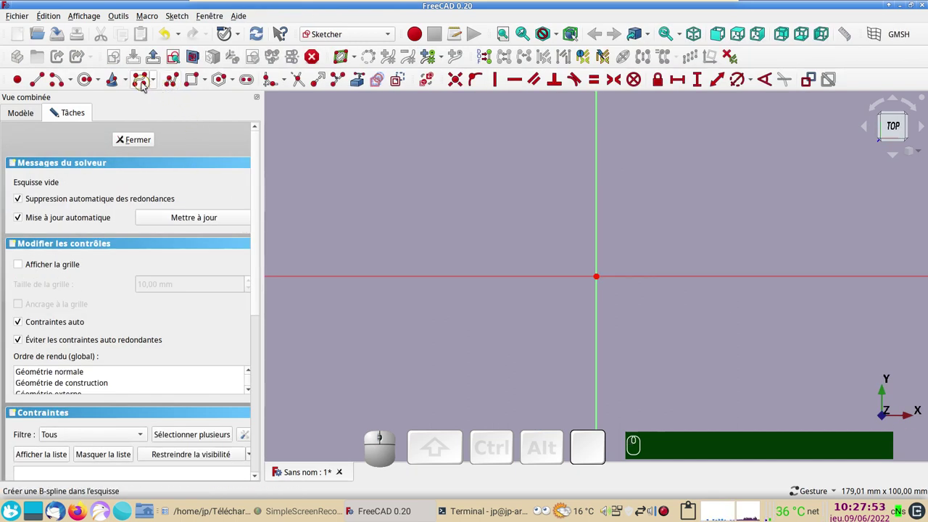
# - Draw a U-shaped B-spline in the sketch and view the closed sketch from above
pyautogui.click(145, 87)
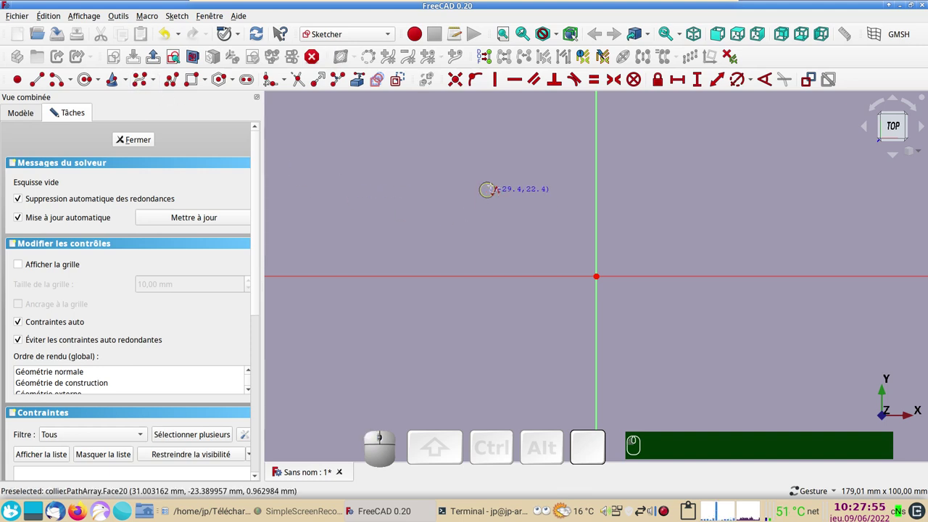
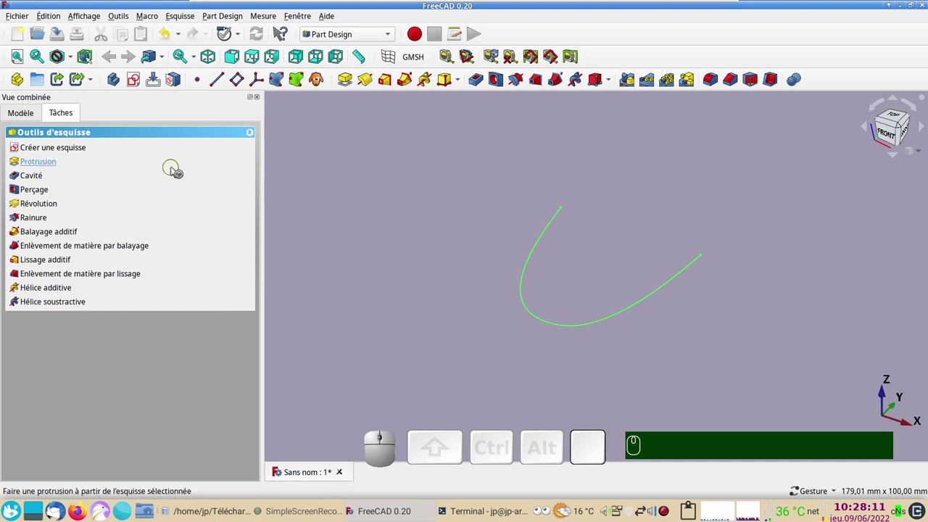
pyautogui.press('KP_2')
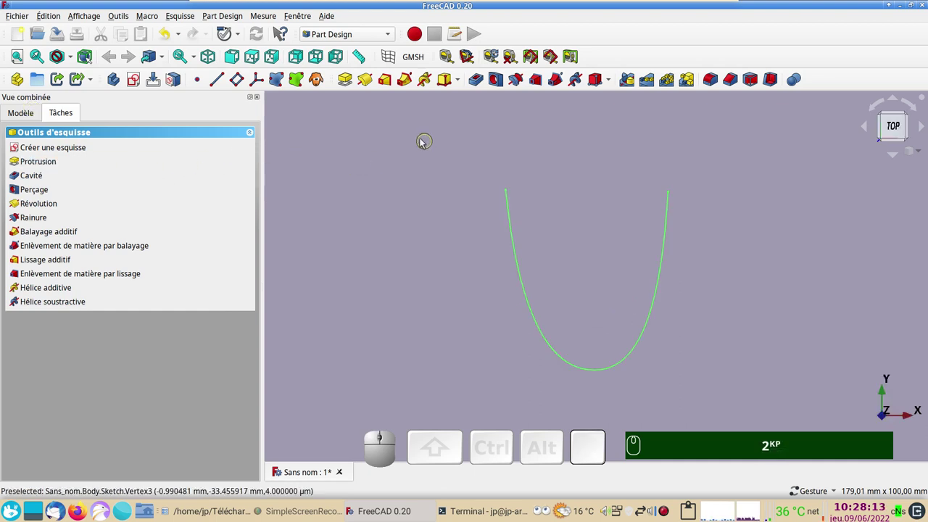
# - Add an additive sphere with a smaller radius at the origin and show the model tree
pyautogui.click(460, 88)
pyautogui.click(459, 130)
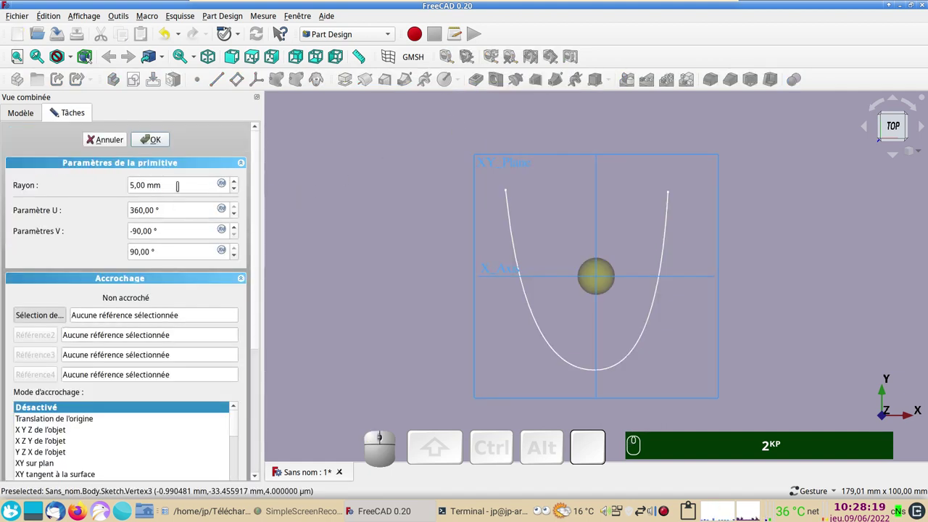
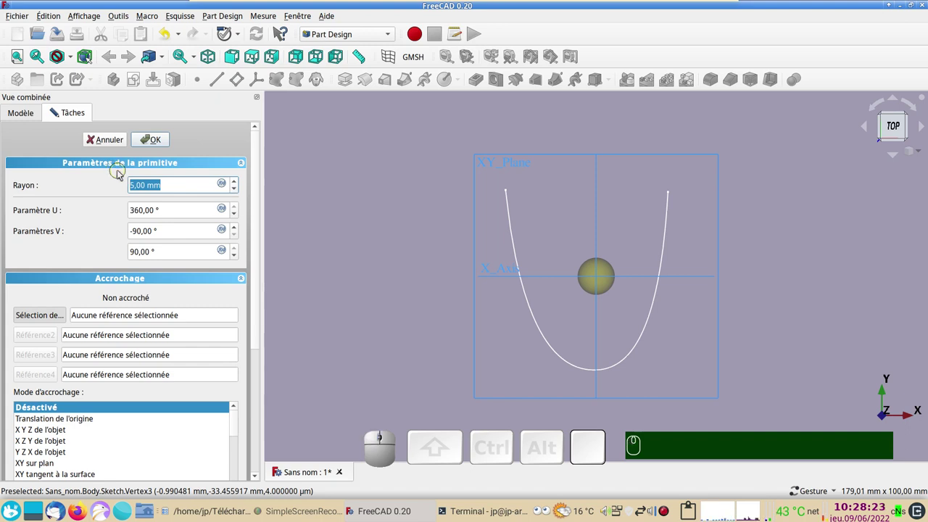
pyautogui.press('KP_2')
pyautogui.press('KP_Enter')
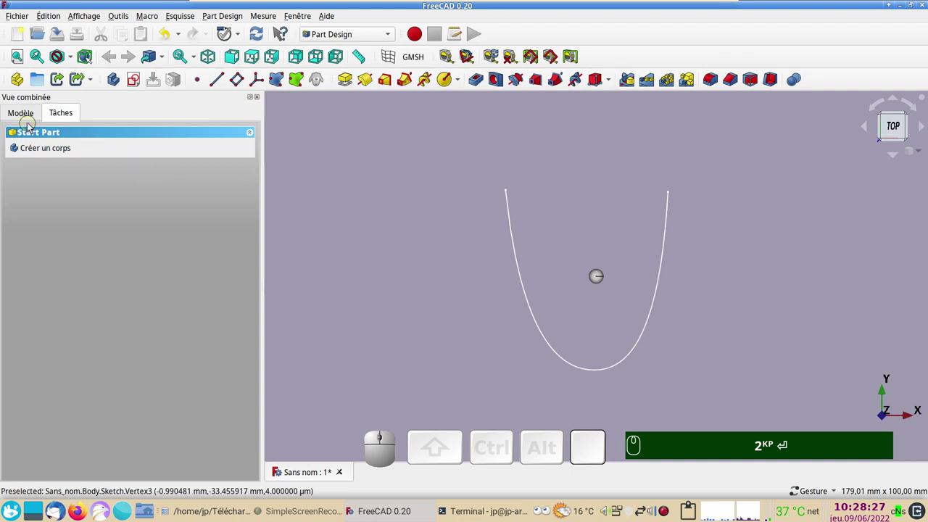
pyautogui.click(26, 113)
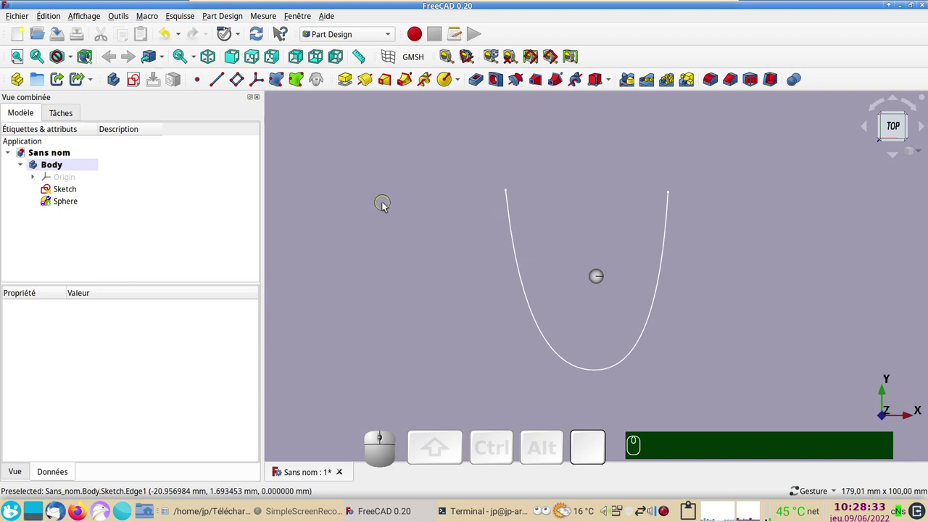
# - Switch to the Draft workbench and list its array types
pyautogui.click(391, 36)
pyautogui.click(361, 70)
pyautogui.click(198, 85)
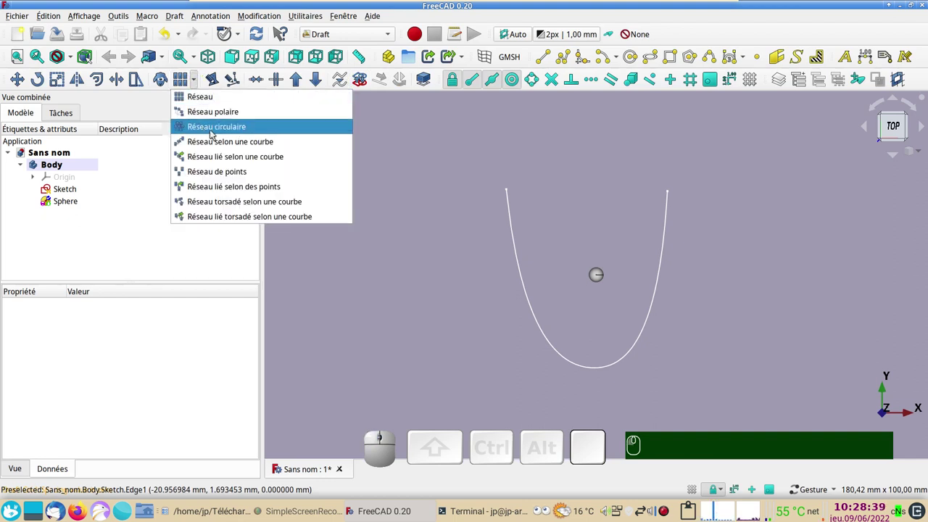
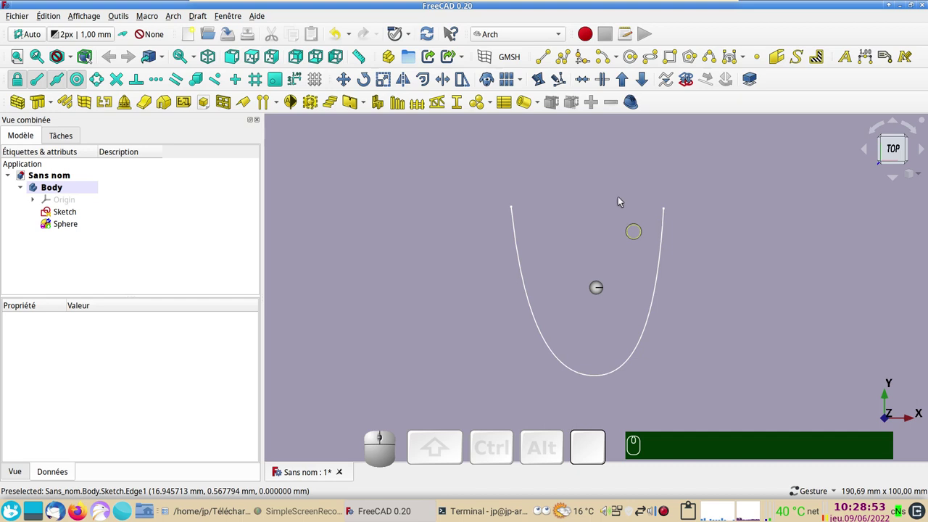
pyautogui.click(639, 106)
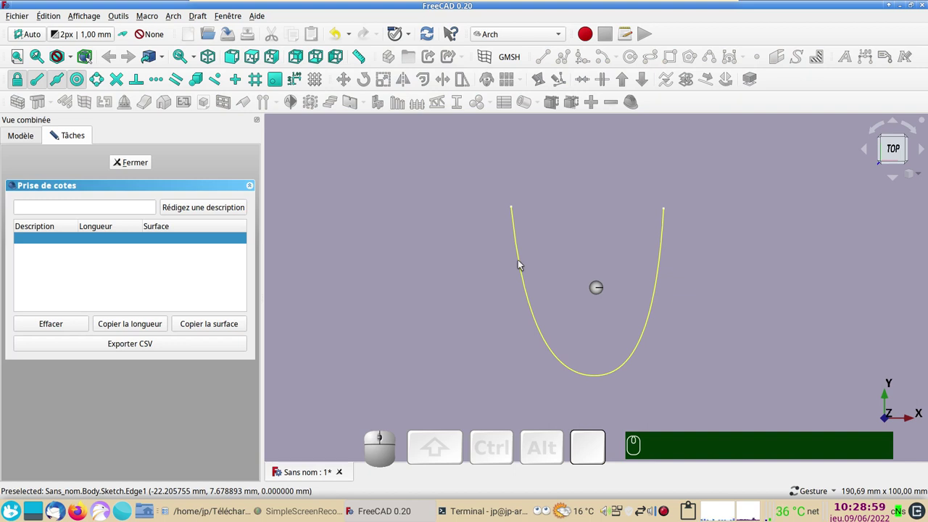
pyautogui.click(525, 262)
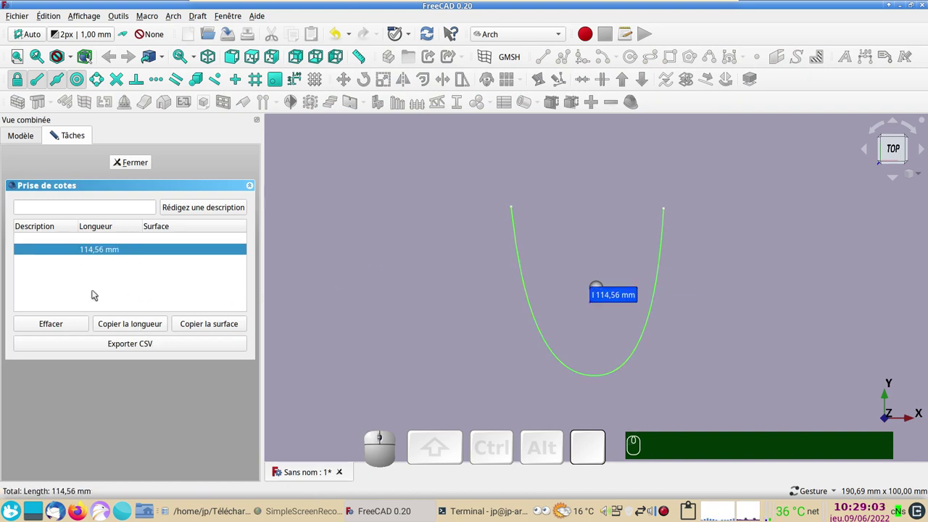
pyautogui.click(140, 326)
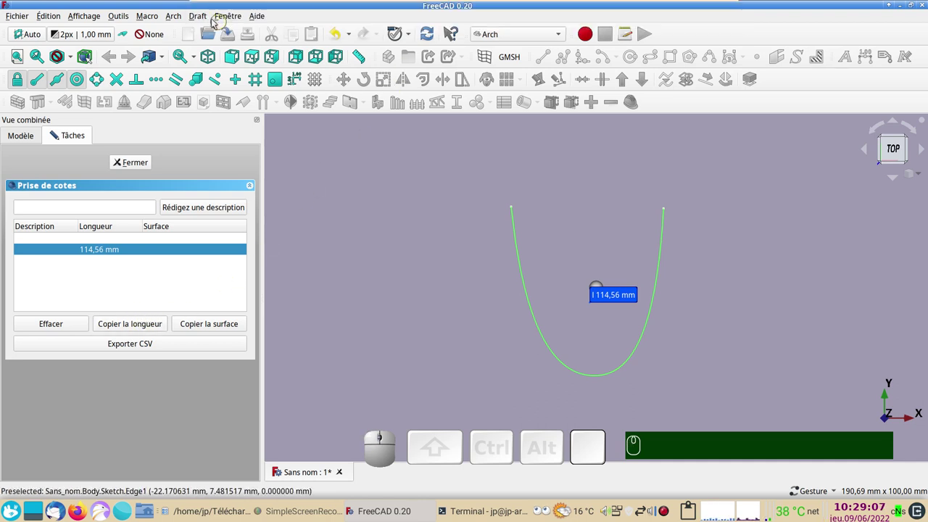
pyautogui.click(205, 12)
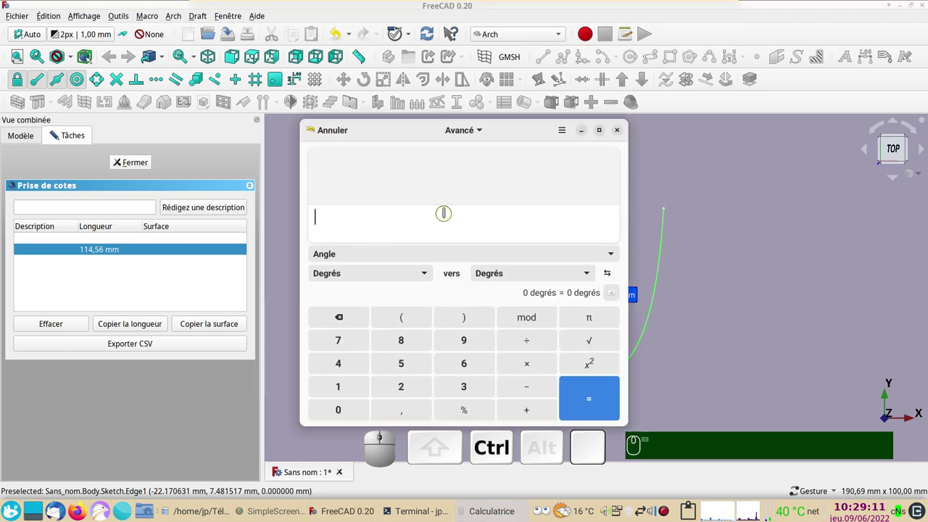
pyautogui.press('ctrl+v')
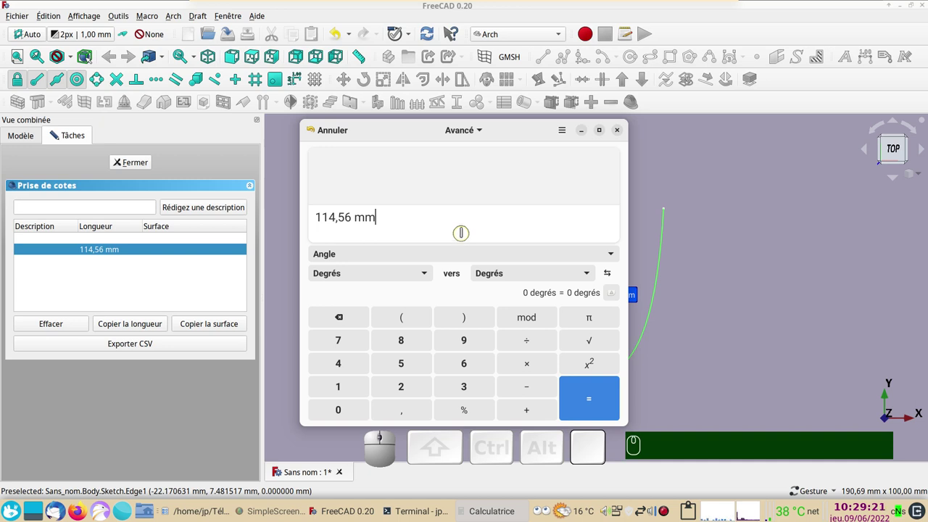
pyautogui.press('BackSpace')
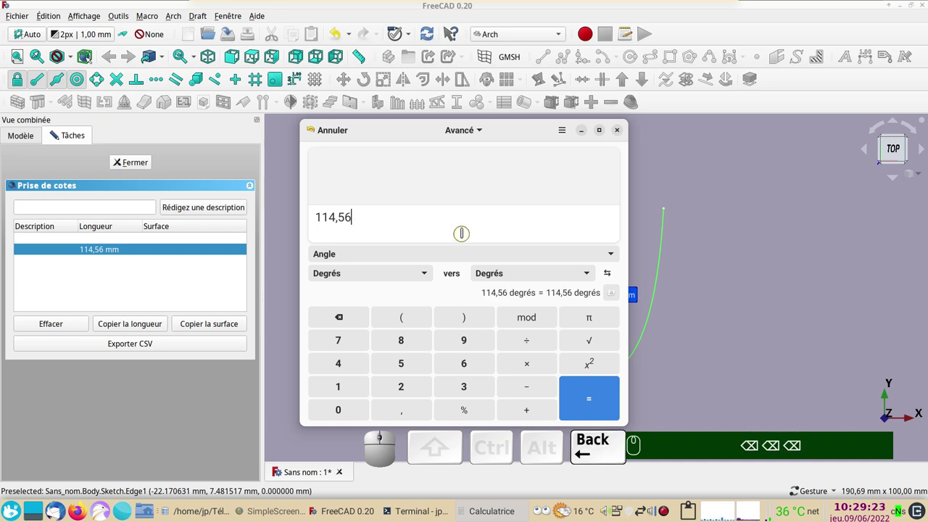
pyautogui.press('KP_Divide')
pyautogui.press('KP_4')
pyautogui.press('Return')
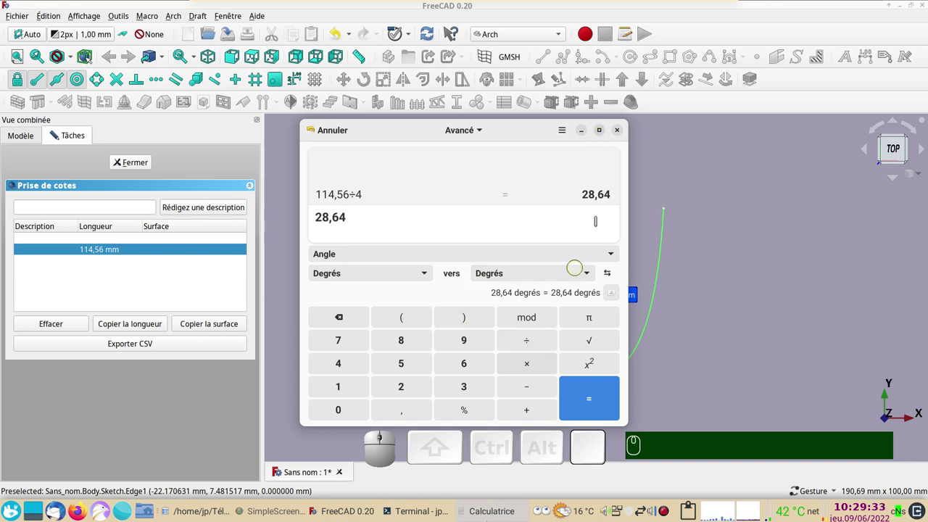
pyautogui.click(622, 136)
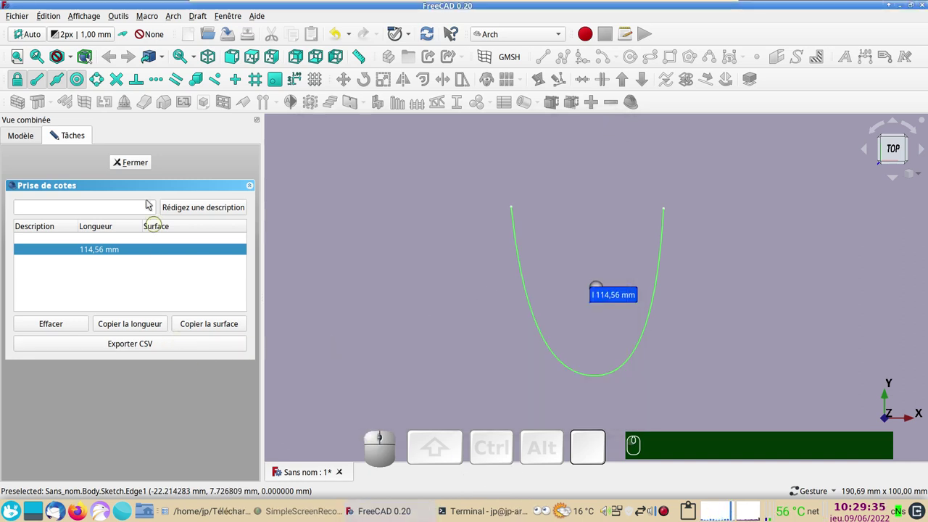
# - Close the measurement panel, select the Sphere and the Sketch curve, and list the array types
pyautogui.click(139, 167)
pyautogui.click(77, 228)
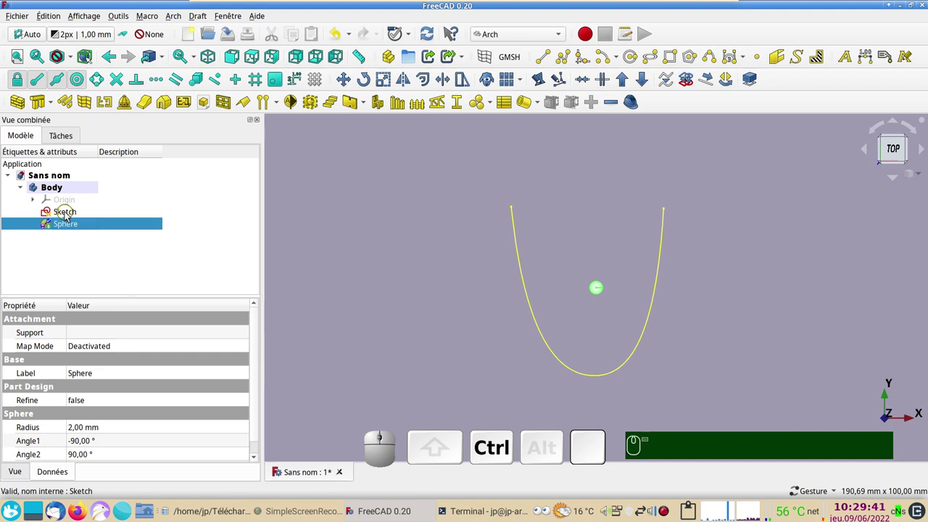
pyautogui.click(68, 217)
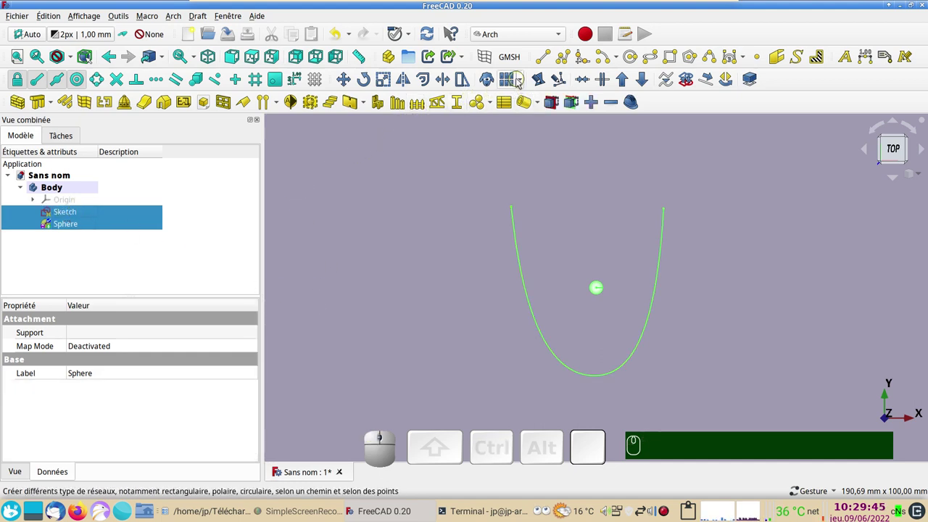
pyautogui.click(522, 83)
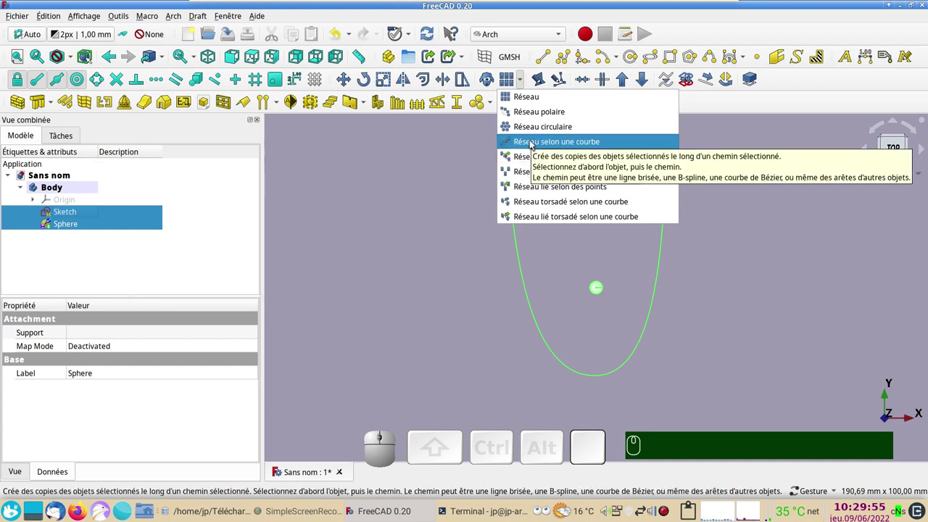
# - Create a path array of the sphere along the curve and set its Count to 28
pyautogui.click(534, 145)
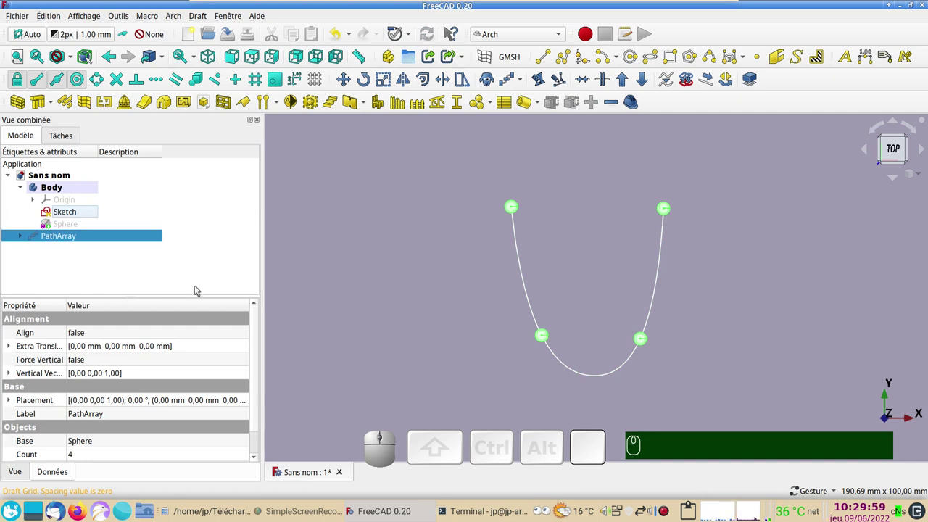
pyautogui.moveTo(260, 355); pyautogui.dragTo(128, 439)
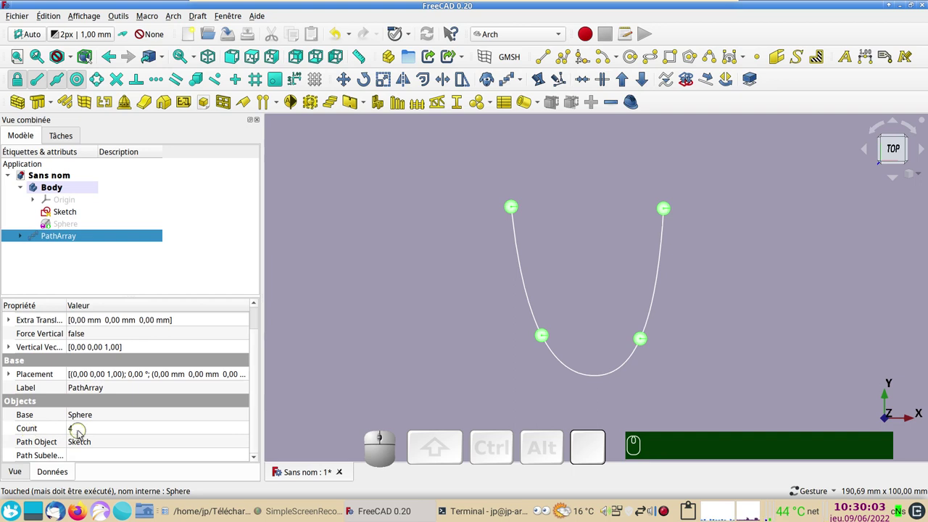
pyautogui.click(82, 435)
pyautogui.press('KP_2')
pyautogui.press('KP_8')
pyautogui.press('KP_Enter')
pyautogui.scroll(3)
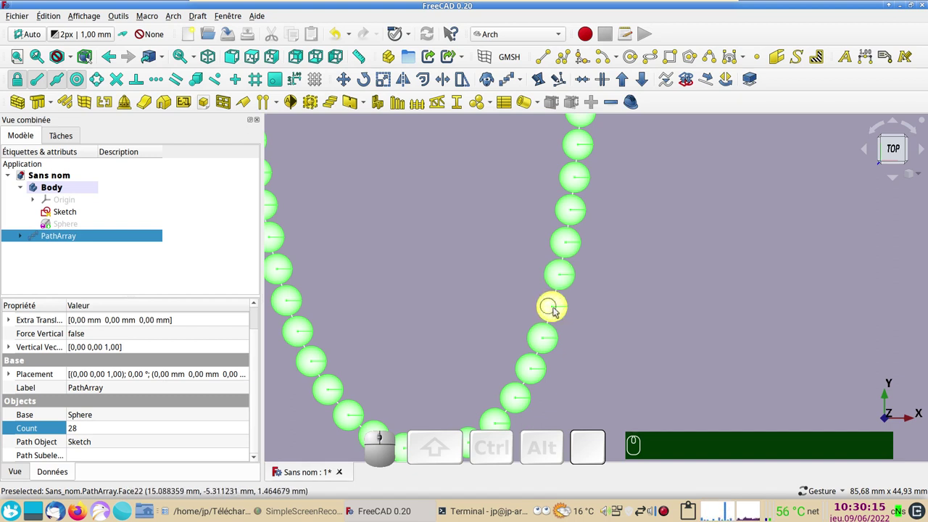
pyautogui.scroll(-3)
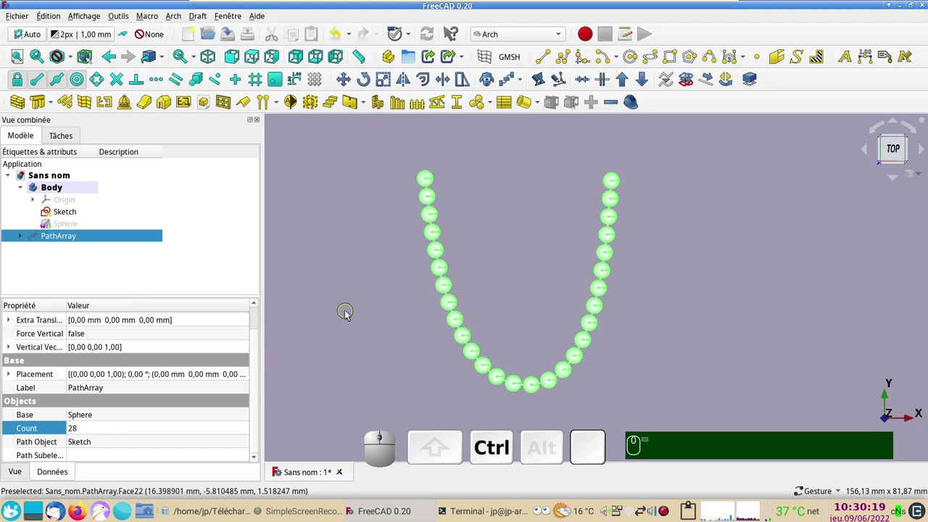
# - Give the PathArray a material from the Matériau list in its display properties
pyautogui.press('ctrl+d')
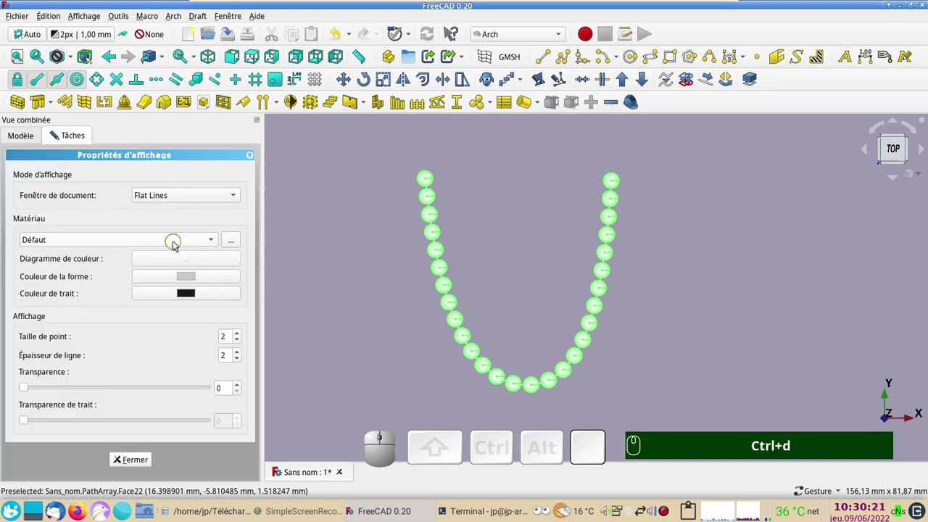
pyautogui.click(176, 245)
pyautogui.click(67, 303)
pyautogui.click(141, 459)
pyautogui.click(335, 353)
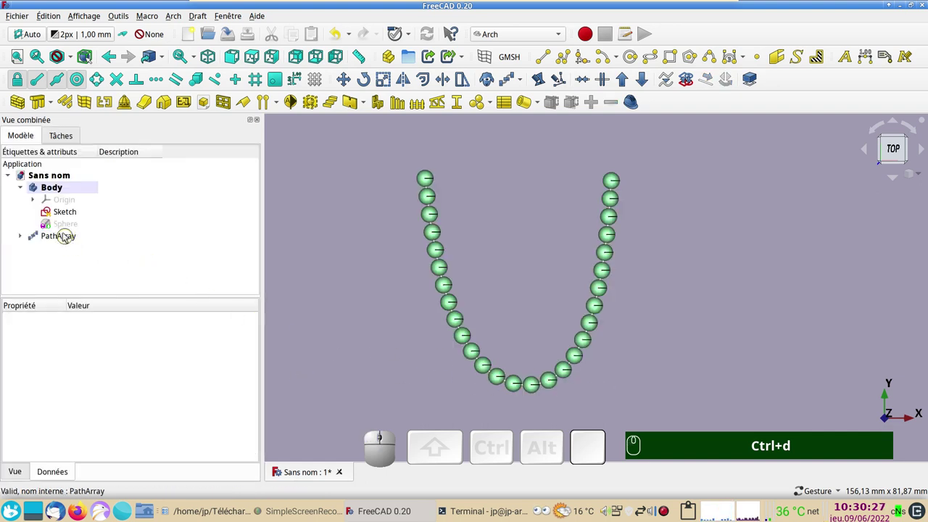
# - Set the PathArray to shaded display and zoom in on the smooth green necklace
pyautogui.click(437, 233)
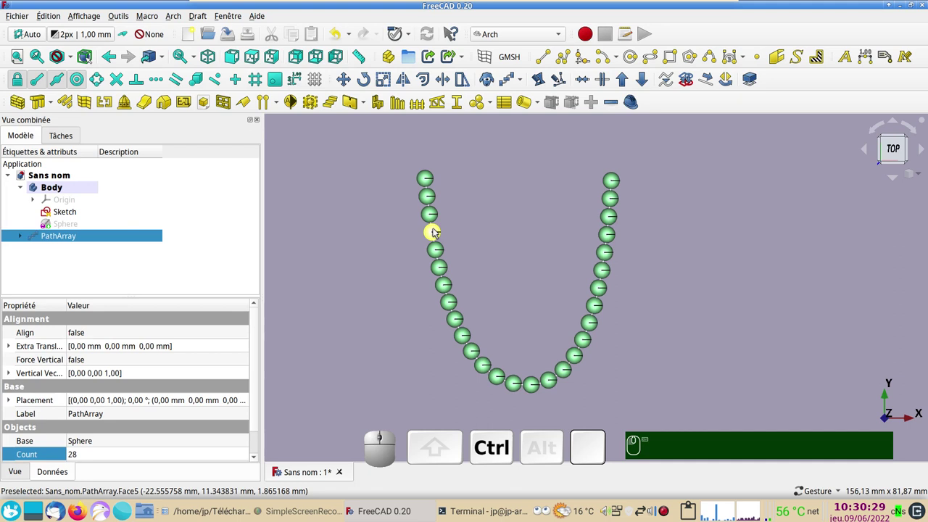
pyautogui.press('ctrl+d')
pyautogui.click(195, 200)
pyautogui.click(186, 212)
pyautogui.click(351, 249)
pyautogui.click(132, 458)
pyautogui.click(357, 383)
pyautogui.moveTo(691, 367); pyautogui.dragTo(670, 336)
pyautogui.scroll(3)
pyautogui.rightClick(655, 326)
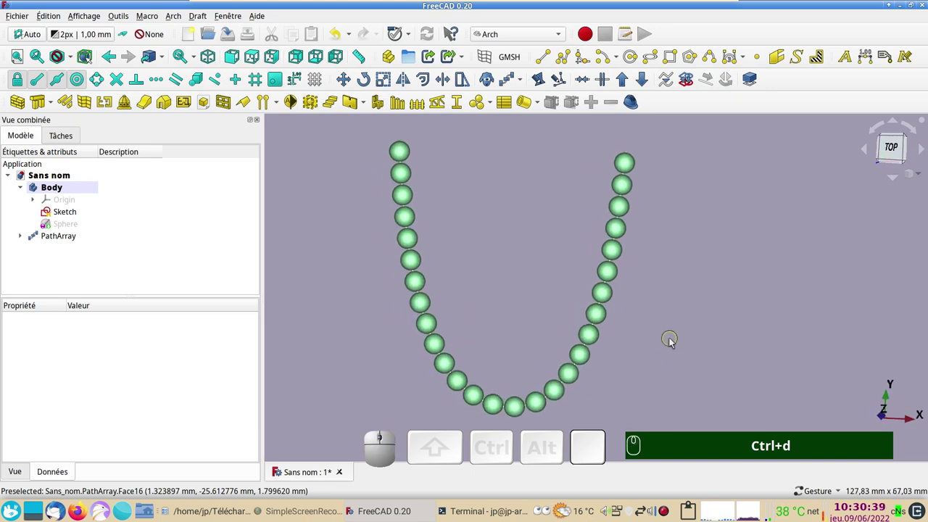